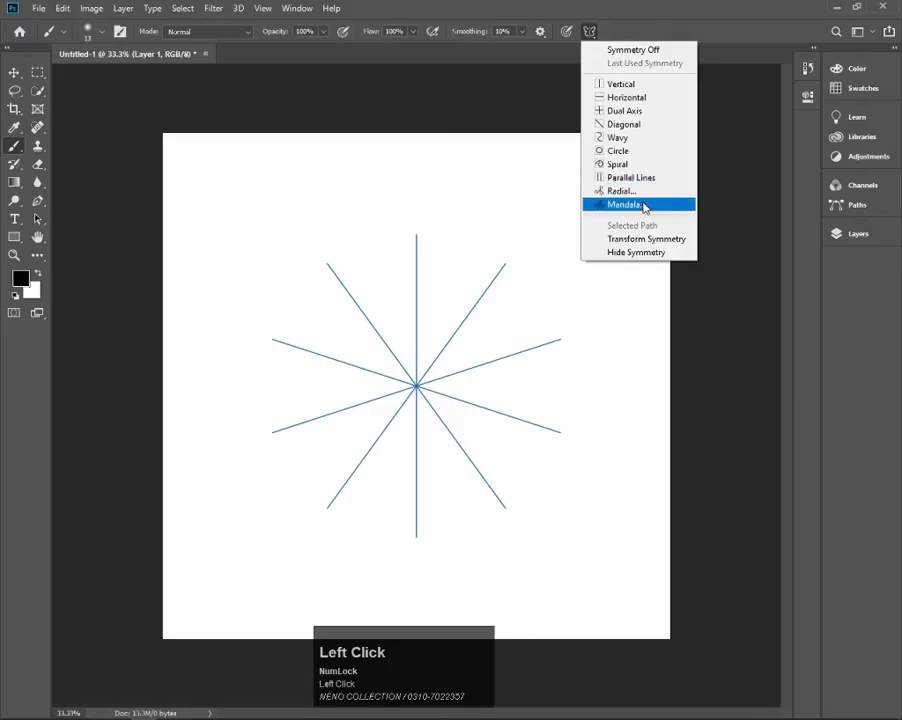
Choose Mandala painting symmetry from the Options bar symmetry menu.
{"action": "left_click", "coordinate": [642, 201]}
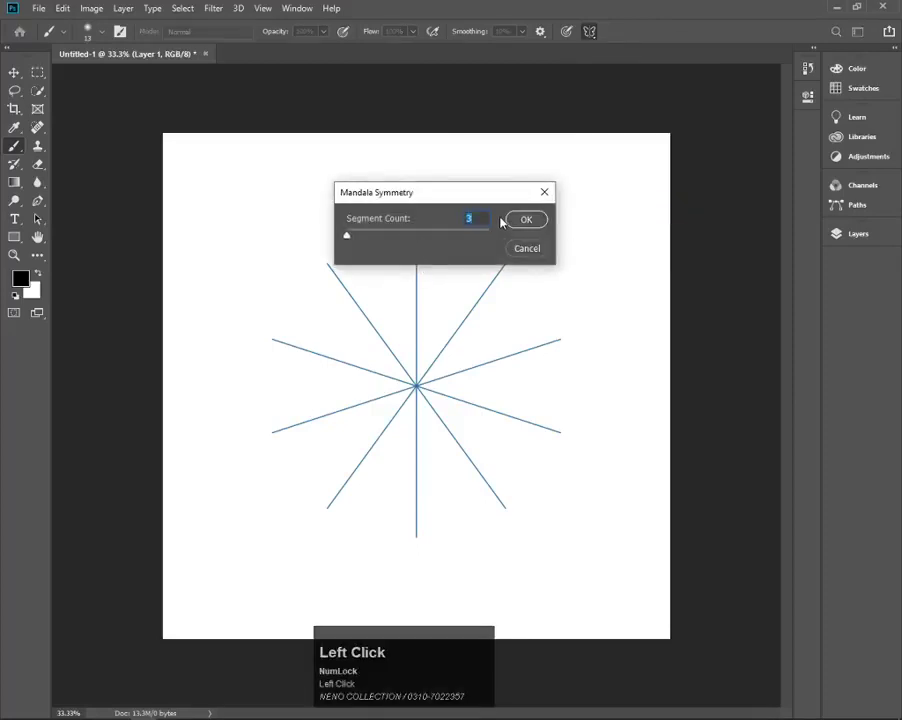